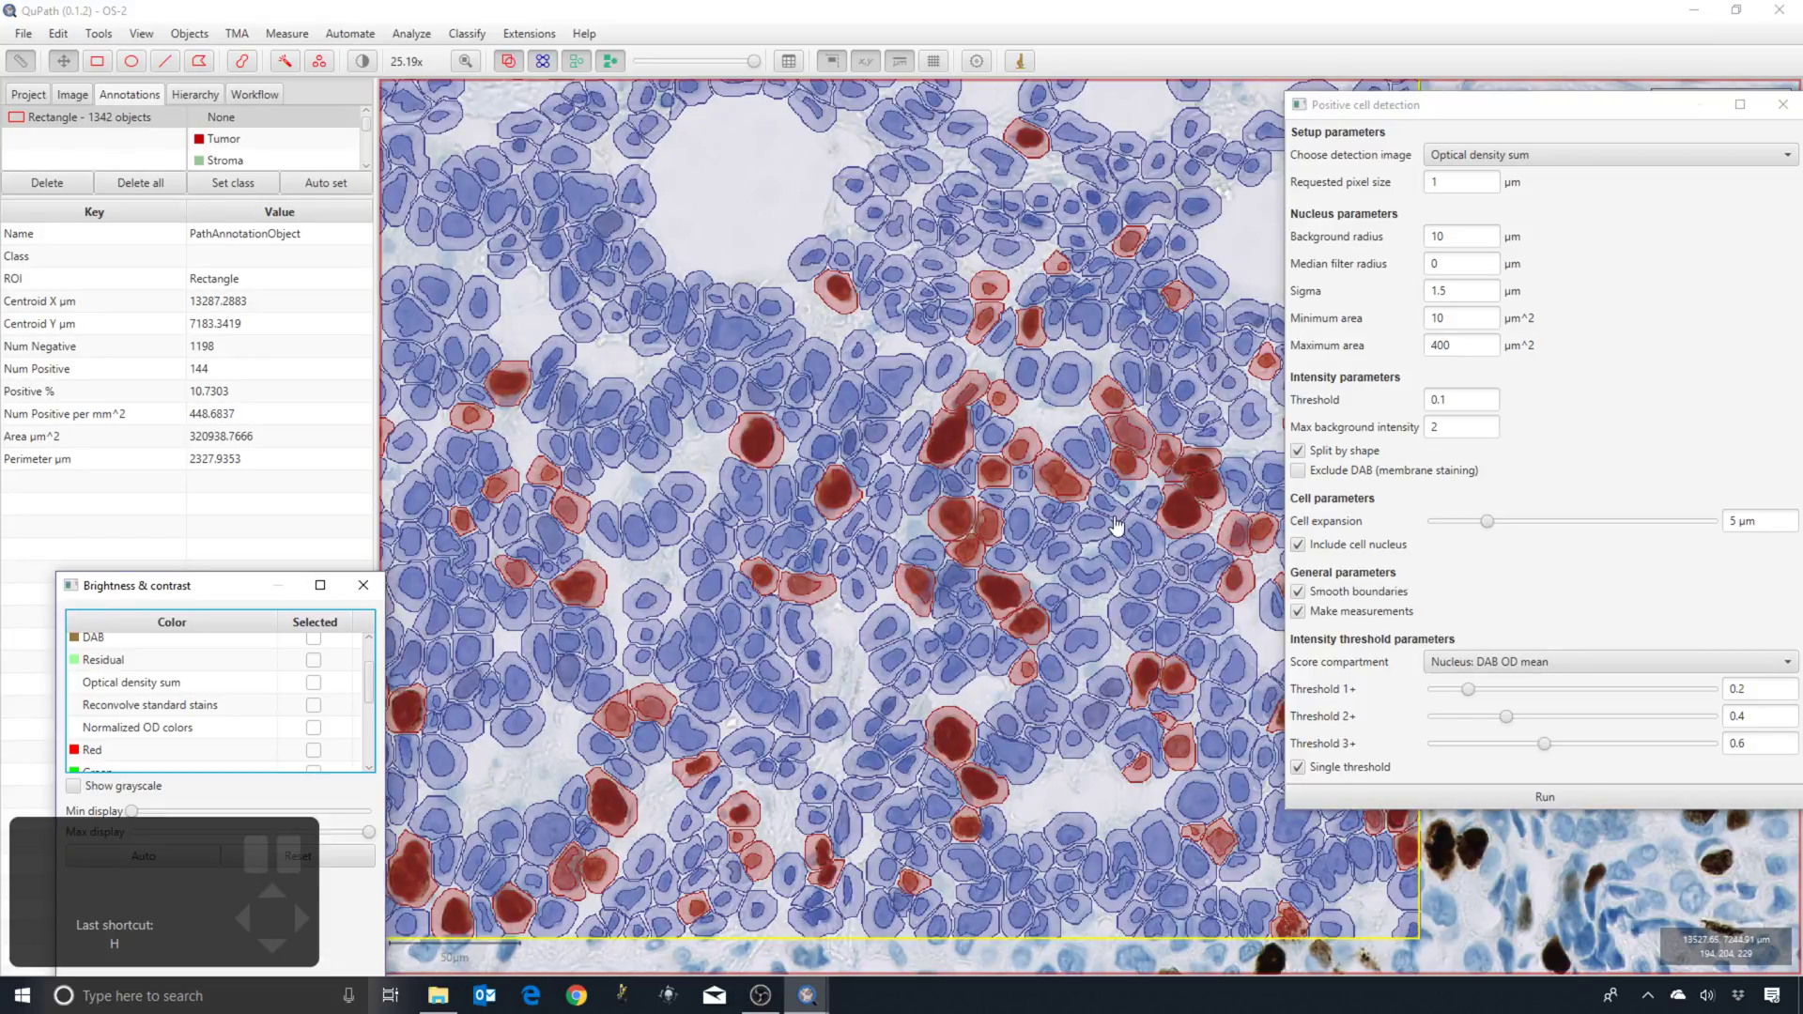
Set Cell expansion to 0 µm so detection outlines nuclei only, without cell boundaries
{"action": "scroll", "scroll_direction": "up", "scroll_amount": 3}
{"action": "double_click", "coordinate": [1067, 566]}
{"action": "scroll", "scroll_direction": "up", "scroll_amount": 3}
{"action": "key", "text": "f"}
{"action": "scroll", "scroll_direction": "up", "scroll_amount": 3}
{"action": "key", "text": "f"}
{"action": "scroll", "scroll_direction": "up", "scroll_amount": 3}
{"action": "scroll", "scroll_direction": "down", "scroll_amount": 3}
{"action": "scroll", "scroll_direction": "down", "scroll_amount": 3}
{"action": "scroll", "scroll_direction": "down", "scroll_amount": 3}
{"action": "double_click", "coordinate": [1048, 587]}
{"action": "scroll", "scroll_direction": "down", "scroll_amount": 3}
{"action": "scroll", "scroll_direction": "down", "scroll_amount": 3}
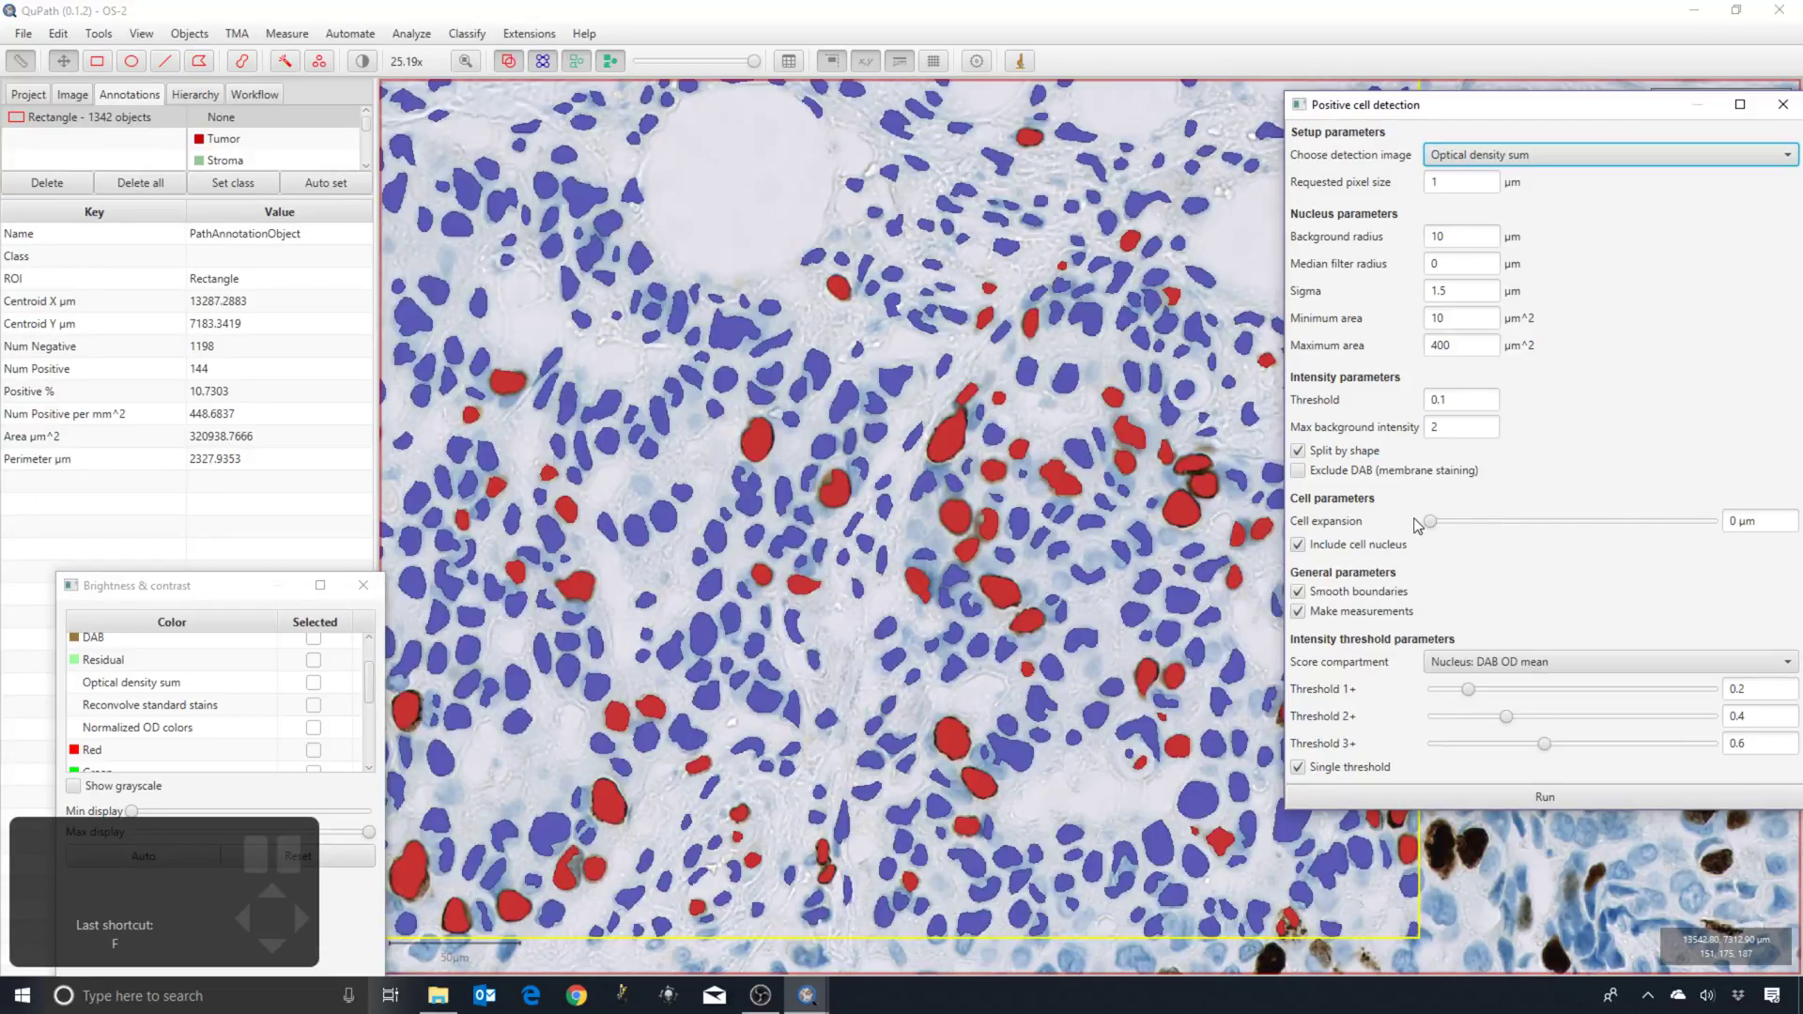
Inspect a detected nucleus's measurements, then select the expansion value to raise it to about 9 µm
{"action": "left_click", "coordinate": [787, 532]}
{"action": "key", "text": "f"}
{"action": "key", "text": "f"}
{"action": "double_click", "coordinate": [674, 530]}
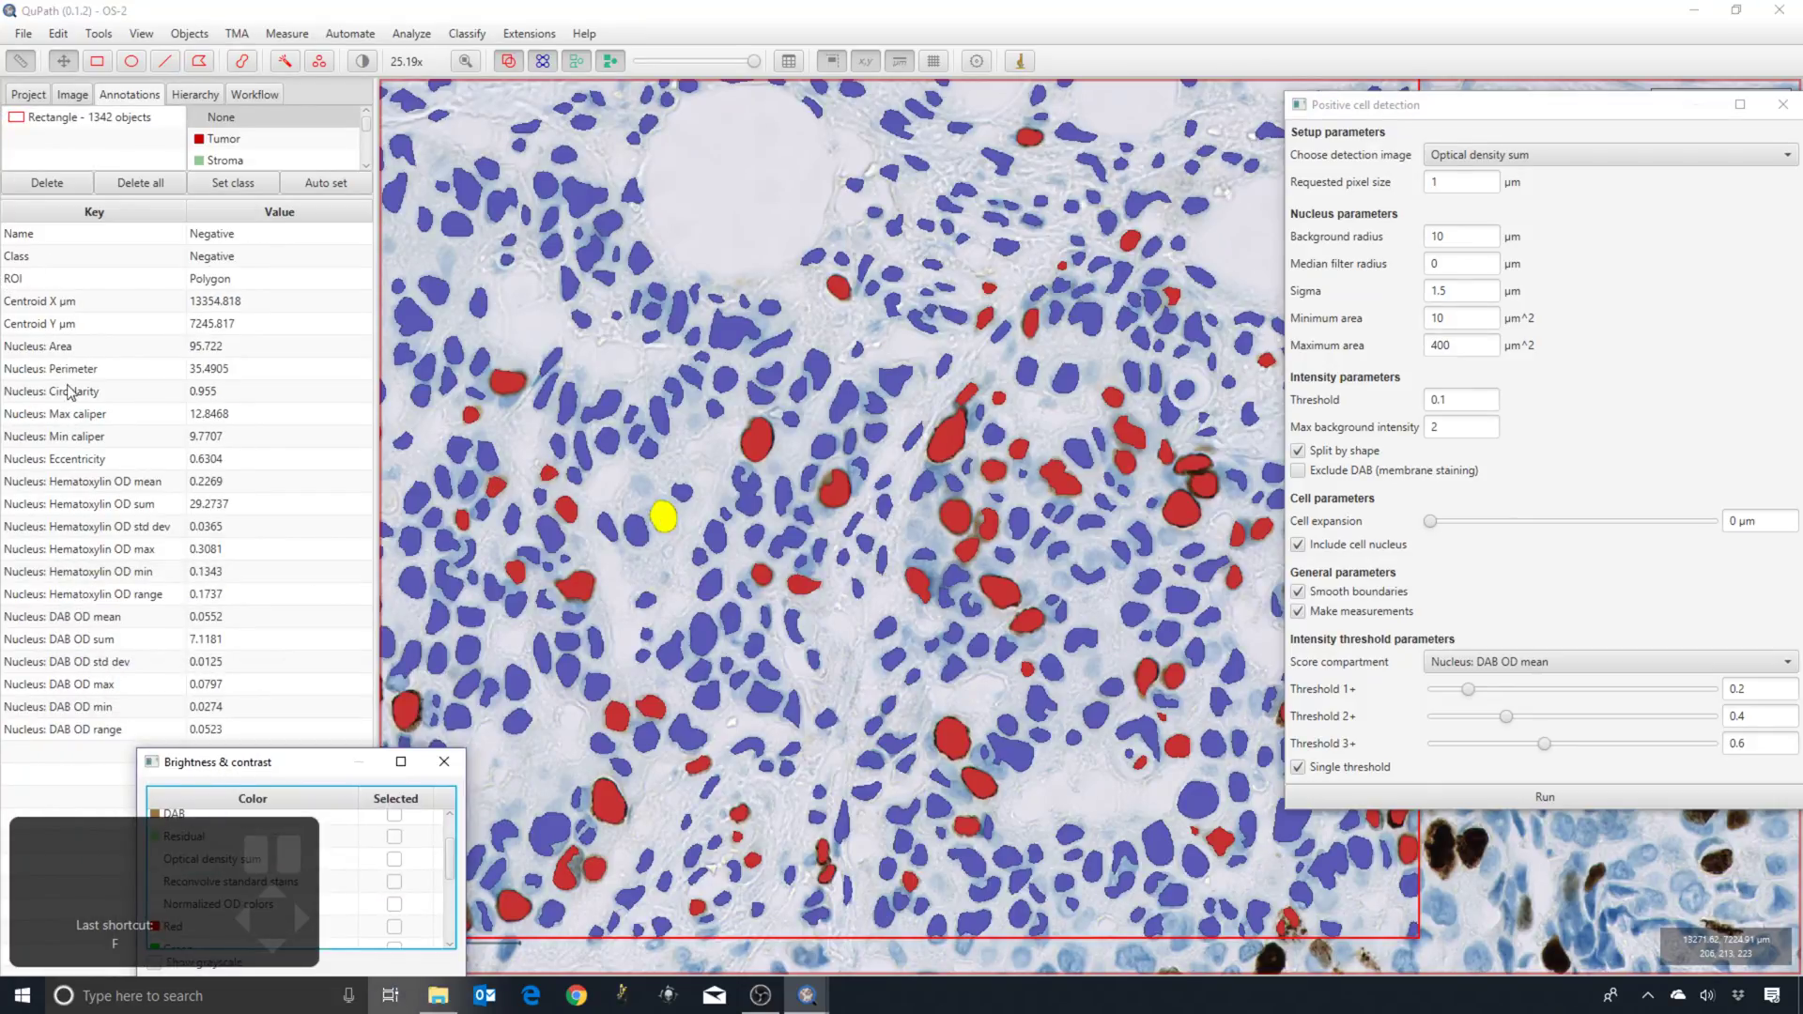
Select the Cell expansion value to lower it from about 9 µm toward 5 µm
{"action": "double_click", "coordinate": [733, 232]}
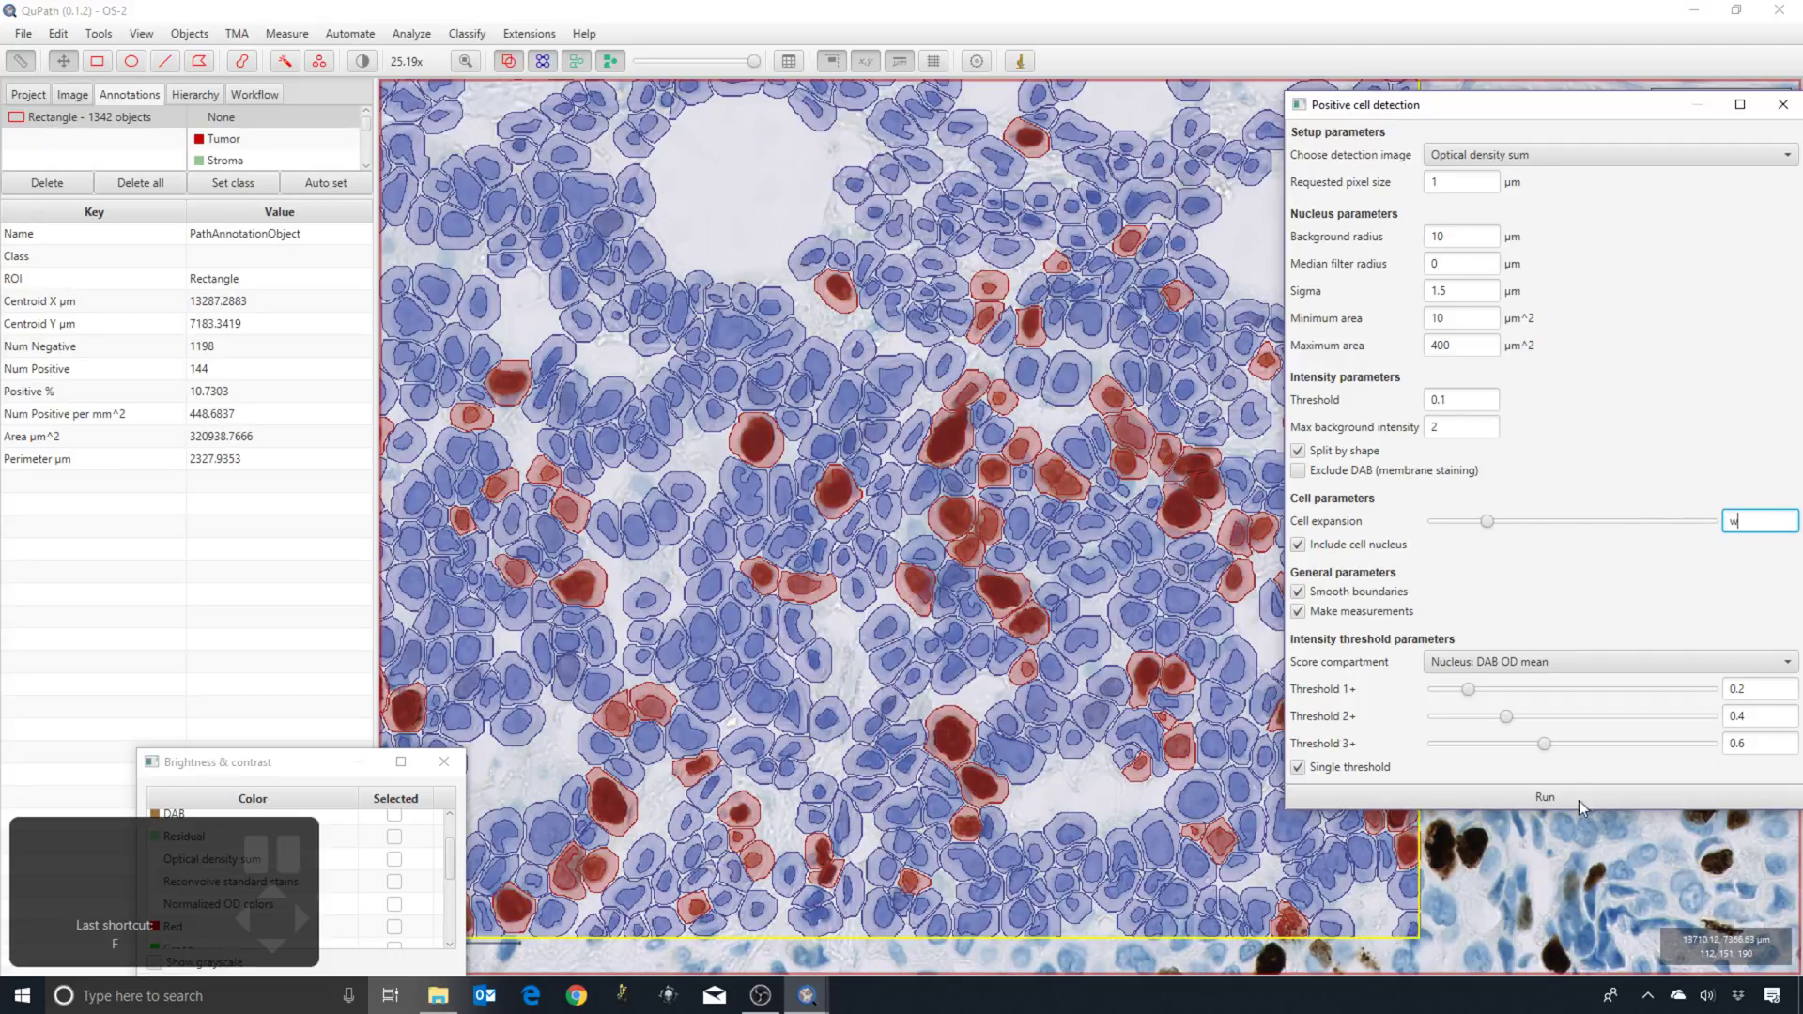
Run positive cell detection with the 2 µm cell expansion
{"action": "left_click", "coordinate": [1520, 917]}
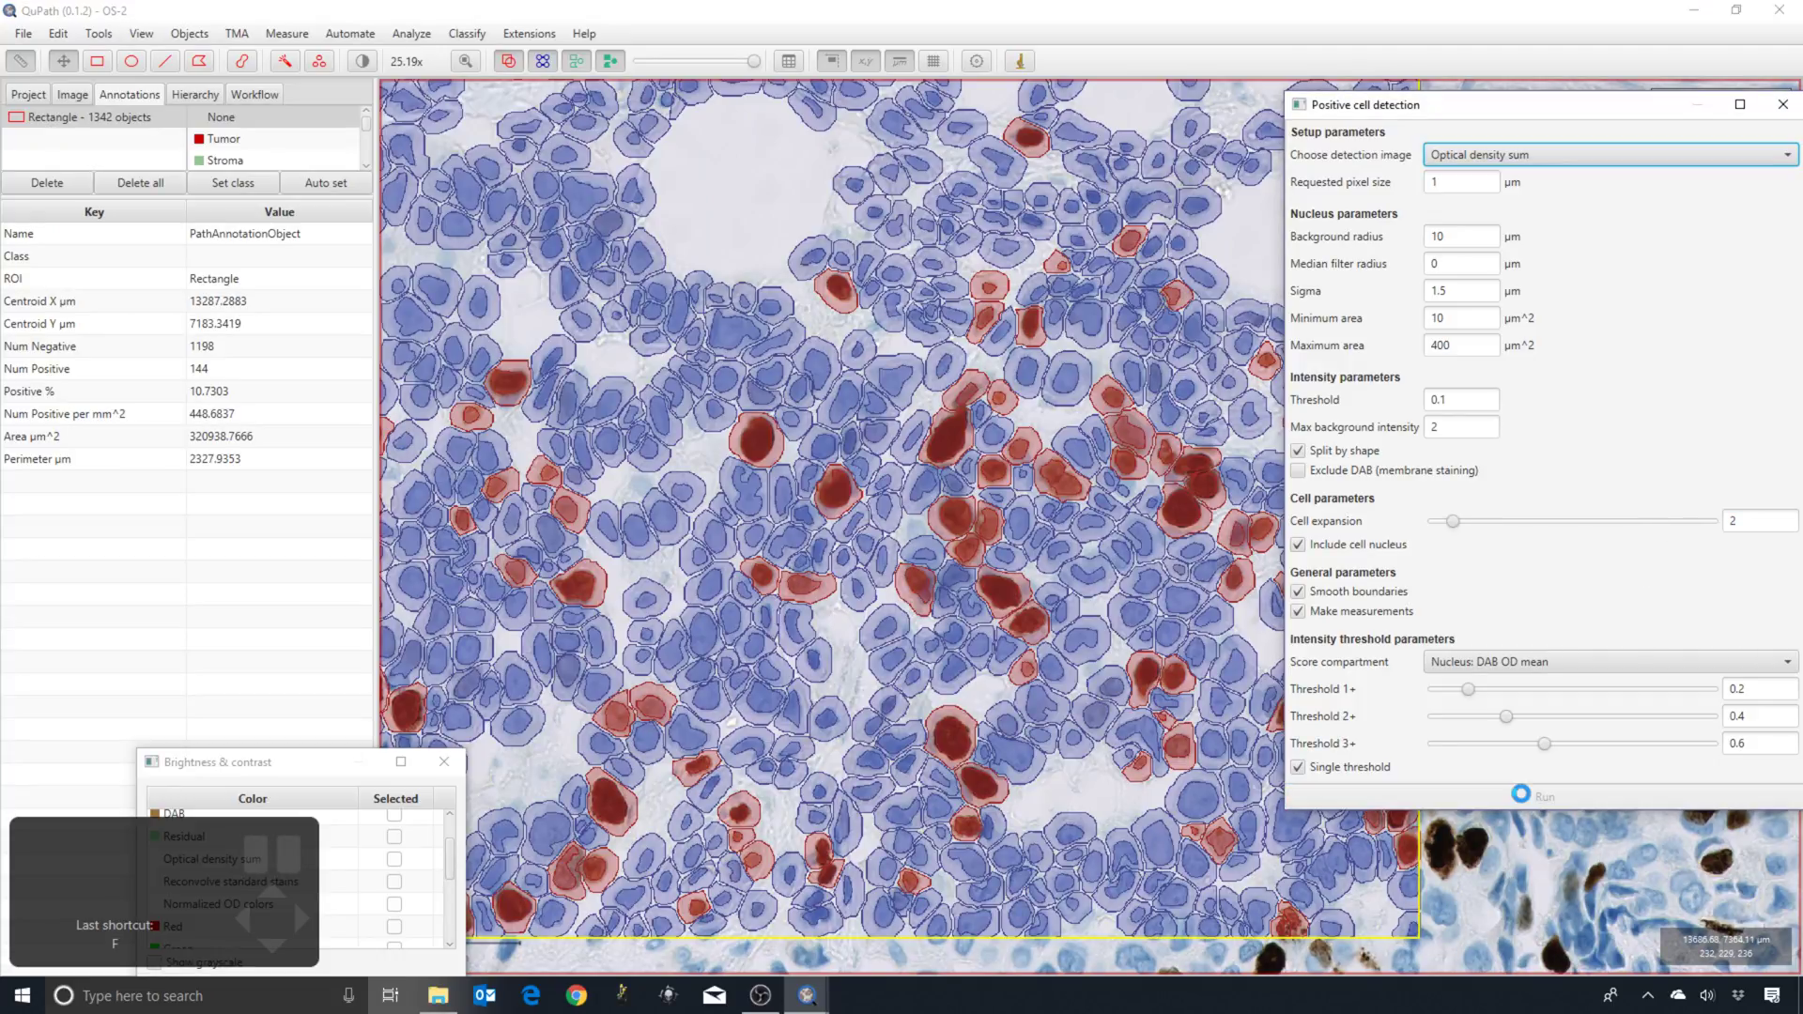
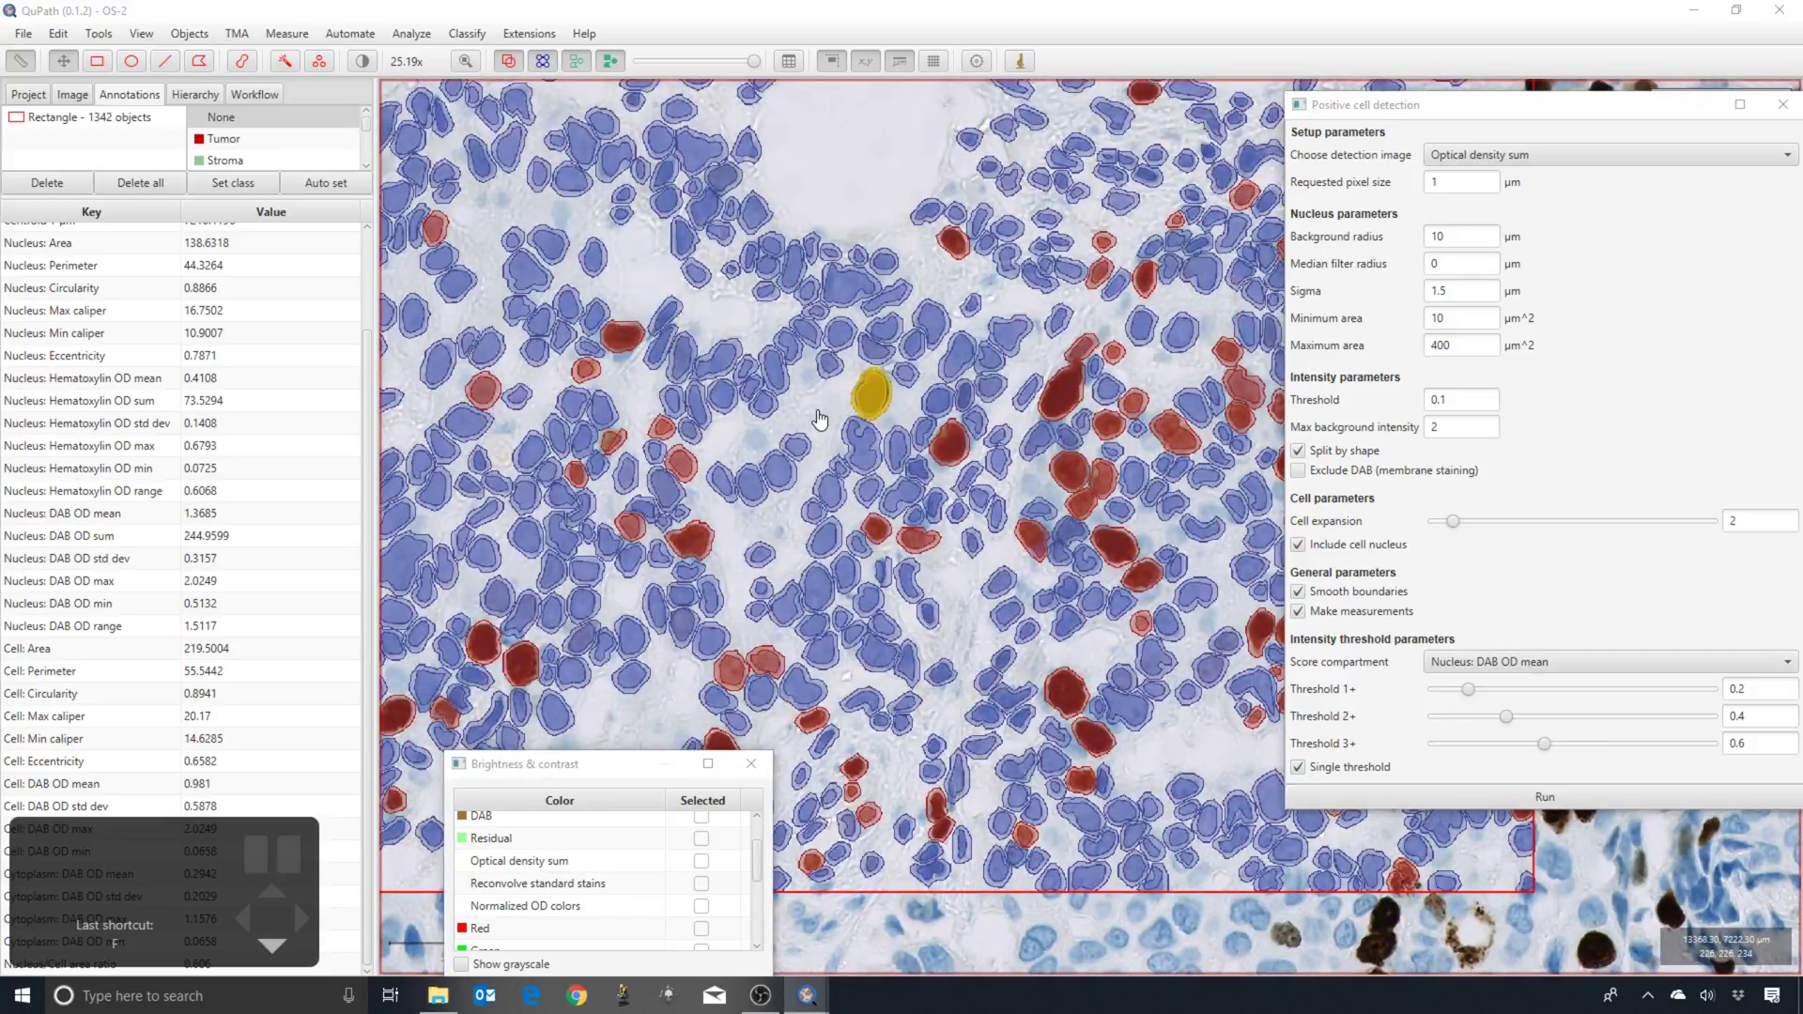
Toggle the detection overlay display off and back on to compare the 2 µm rims
{"action": "double_click", "coordinate": [819, 415]}
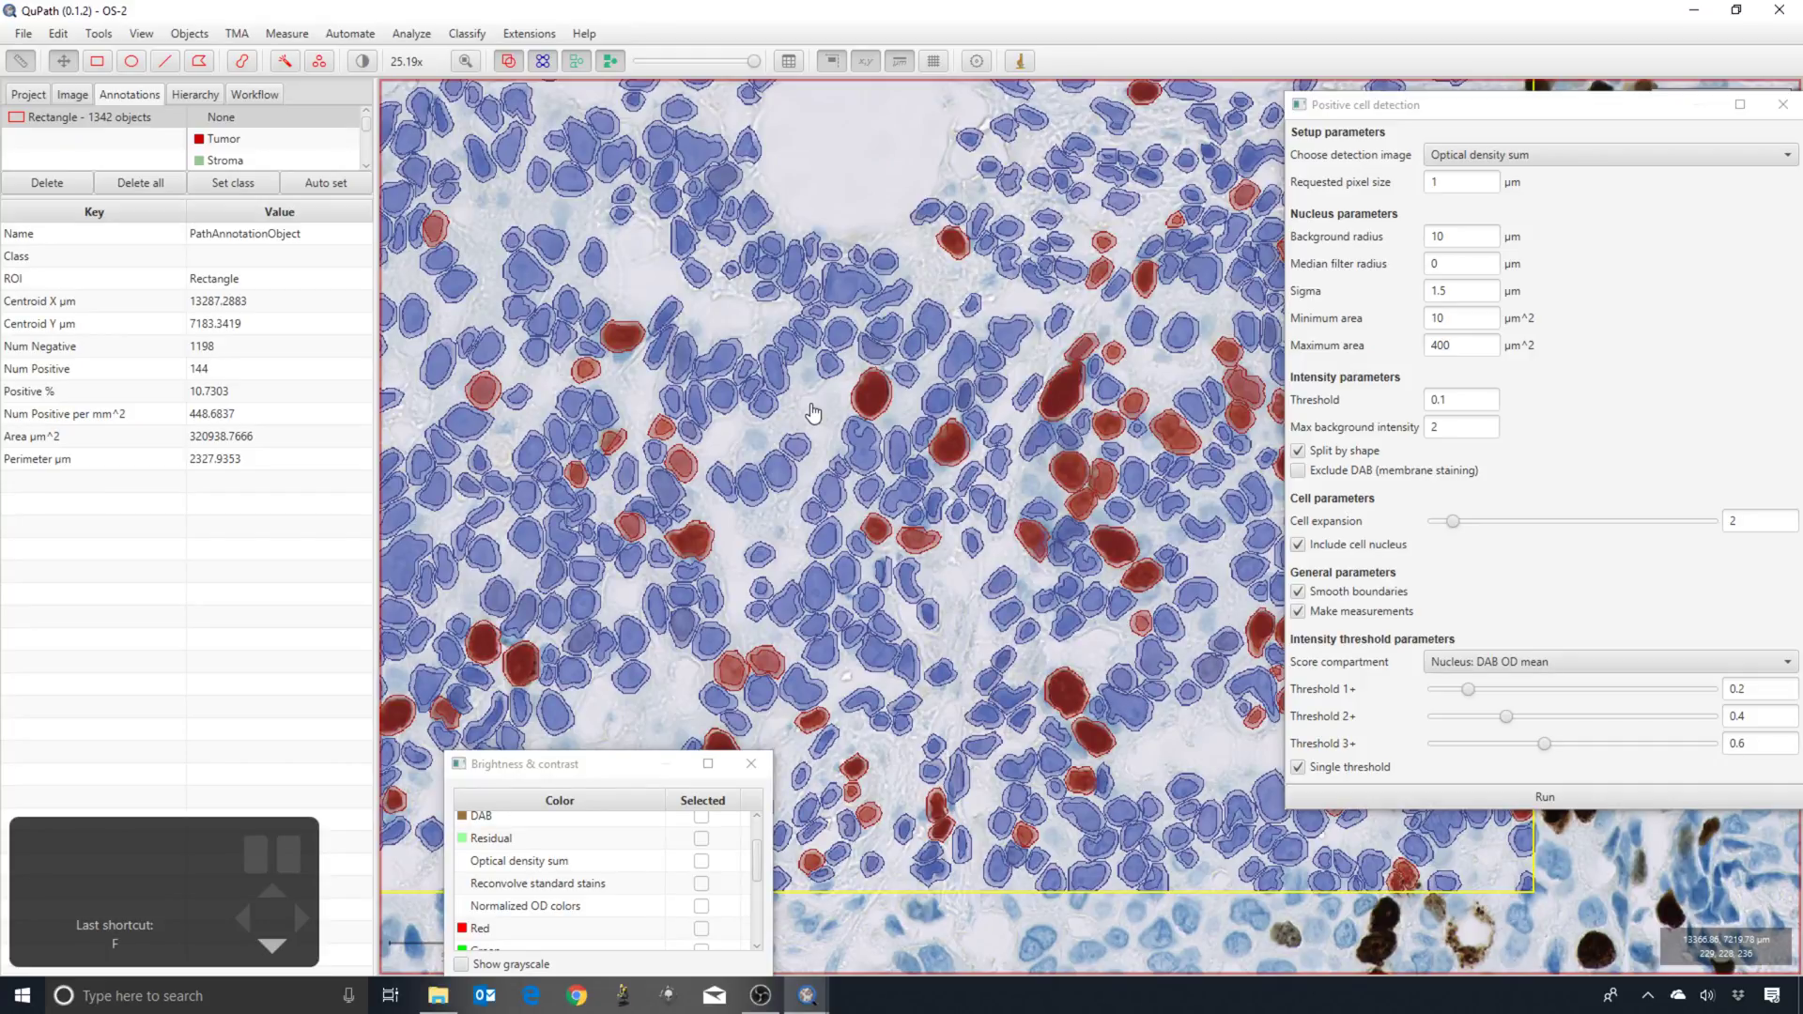
{"action": "key", "text": "2"}
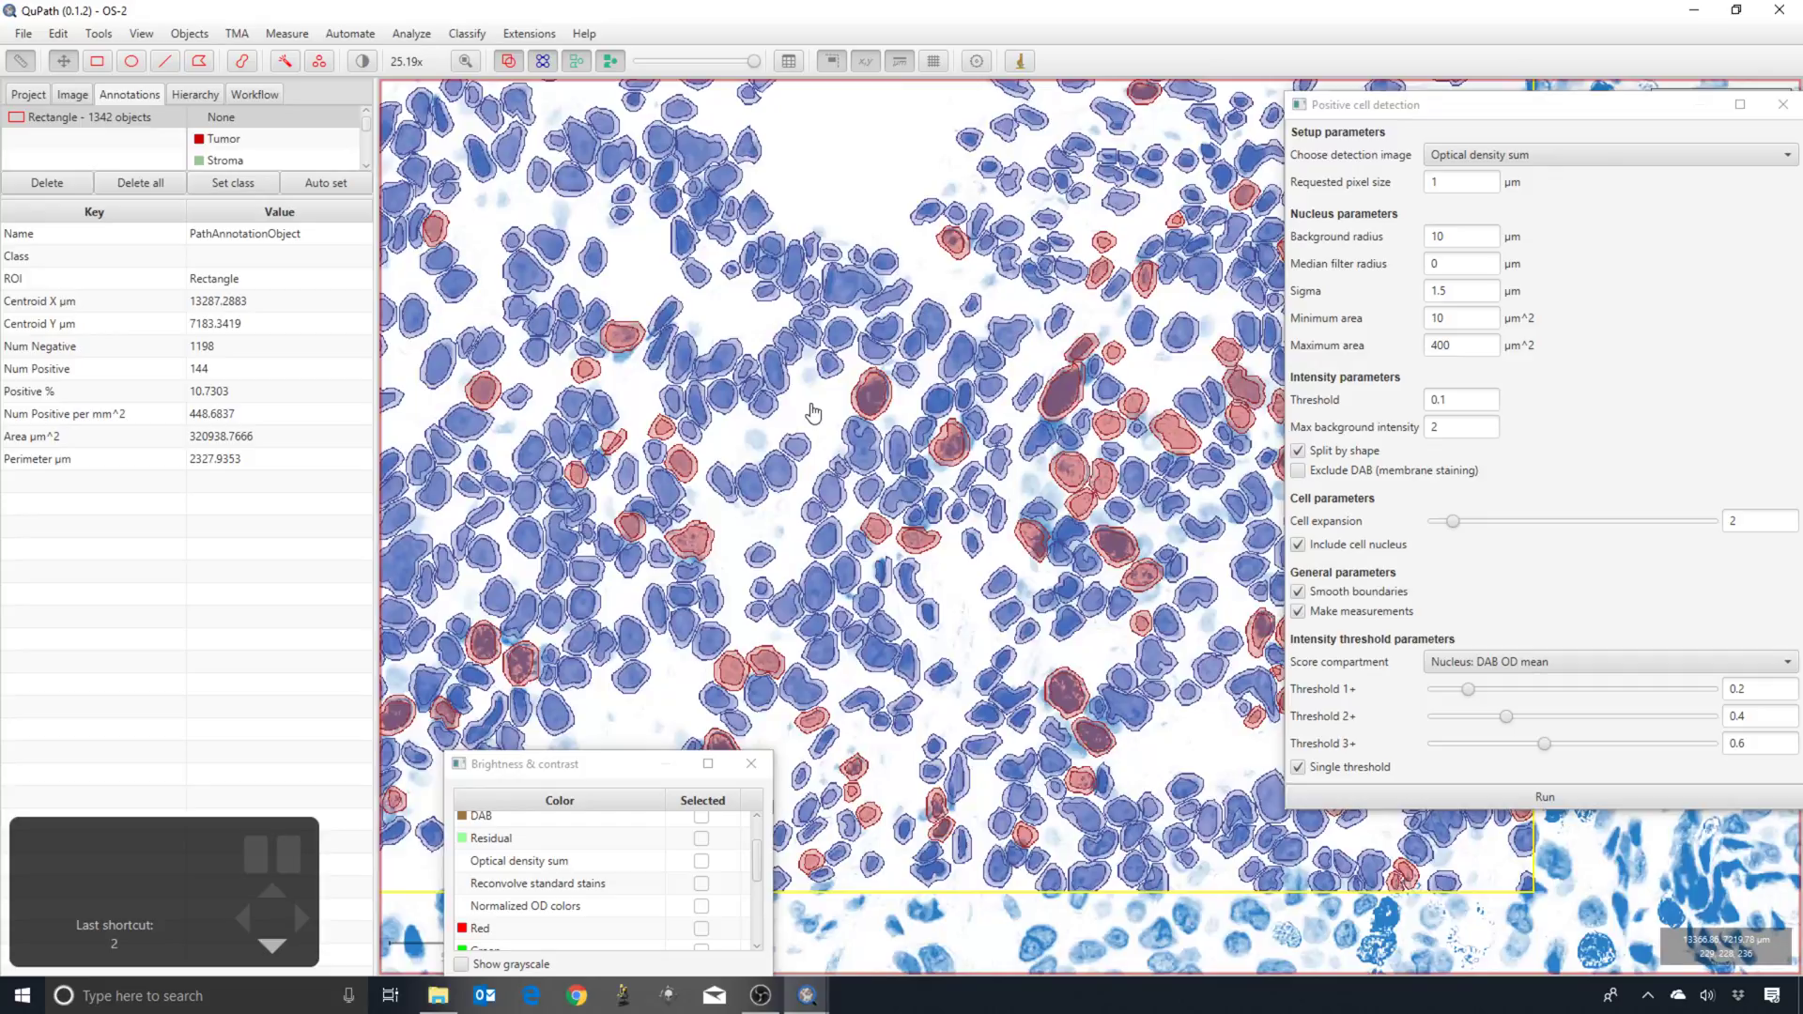
{"action": "key", "text": "2"}
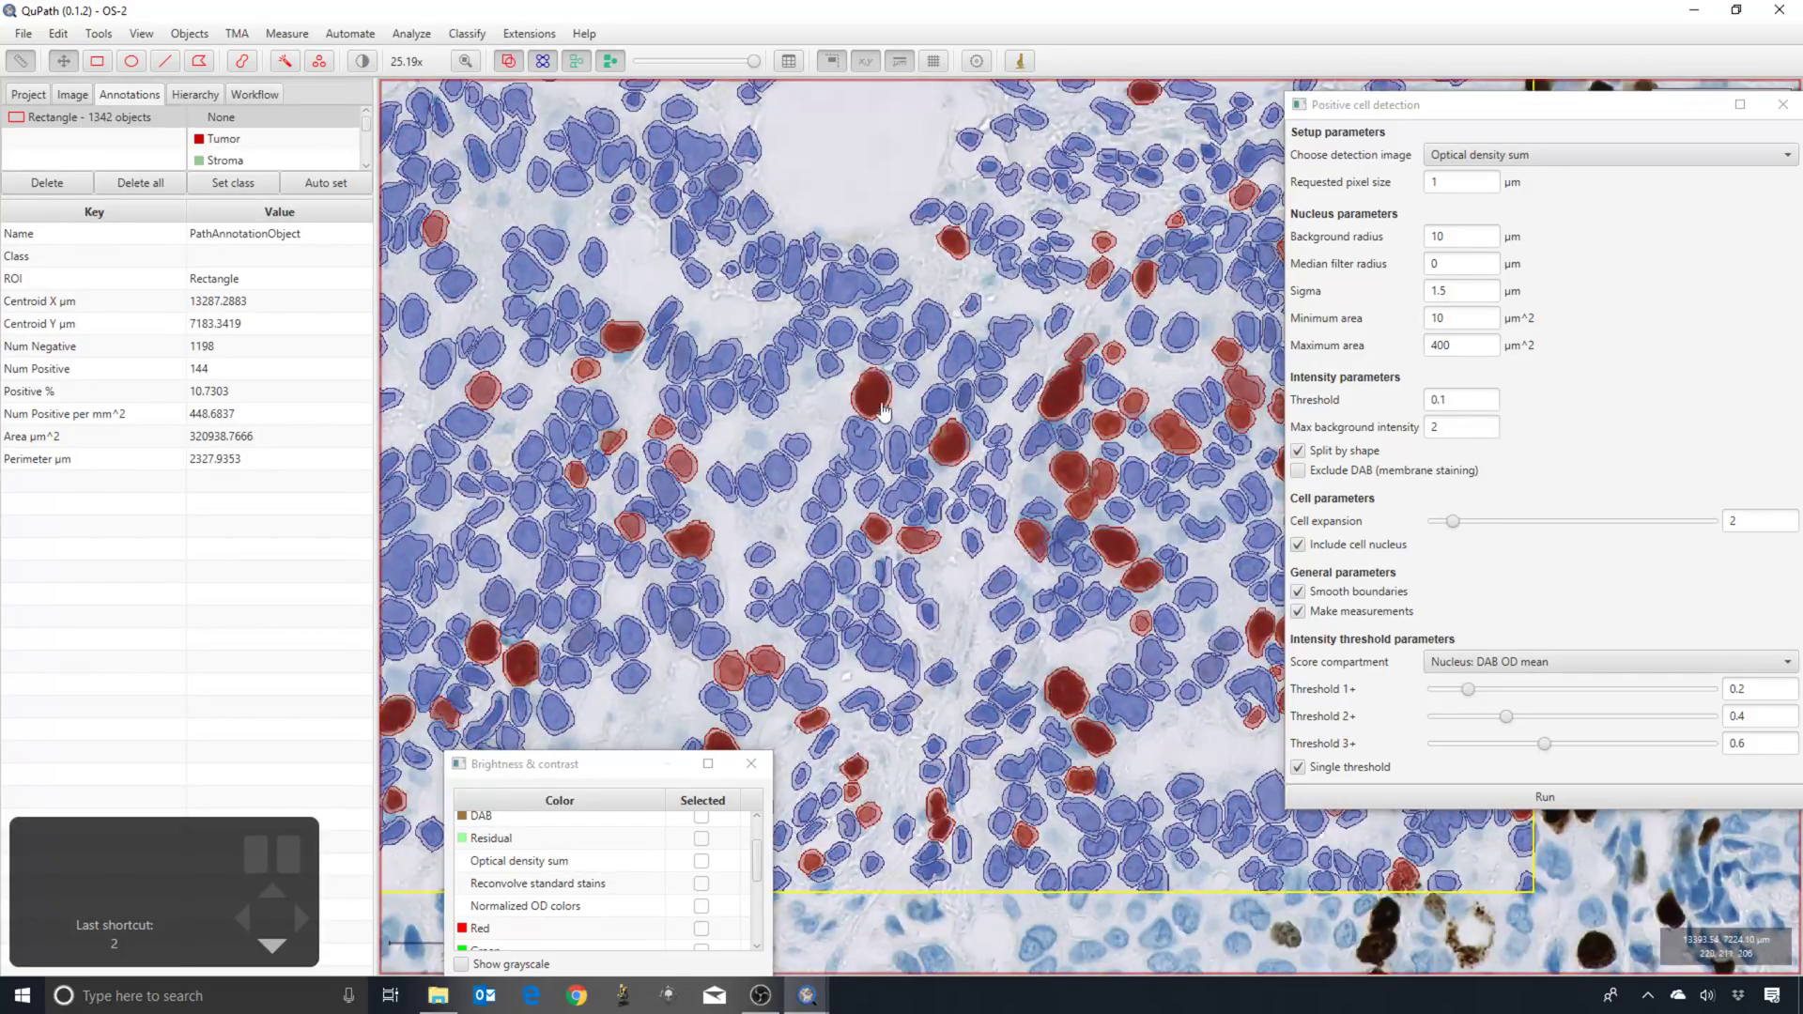
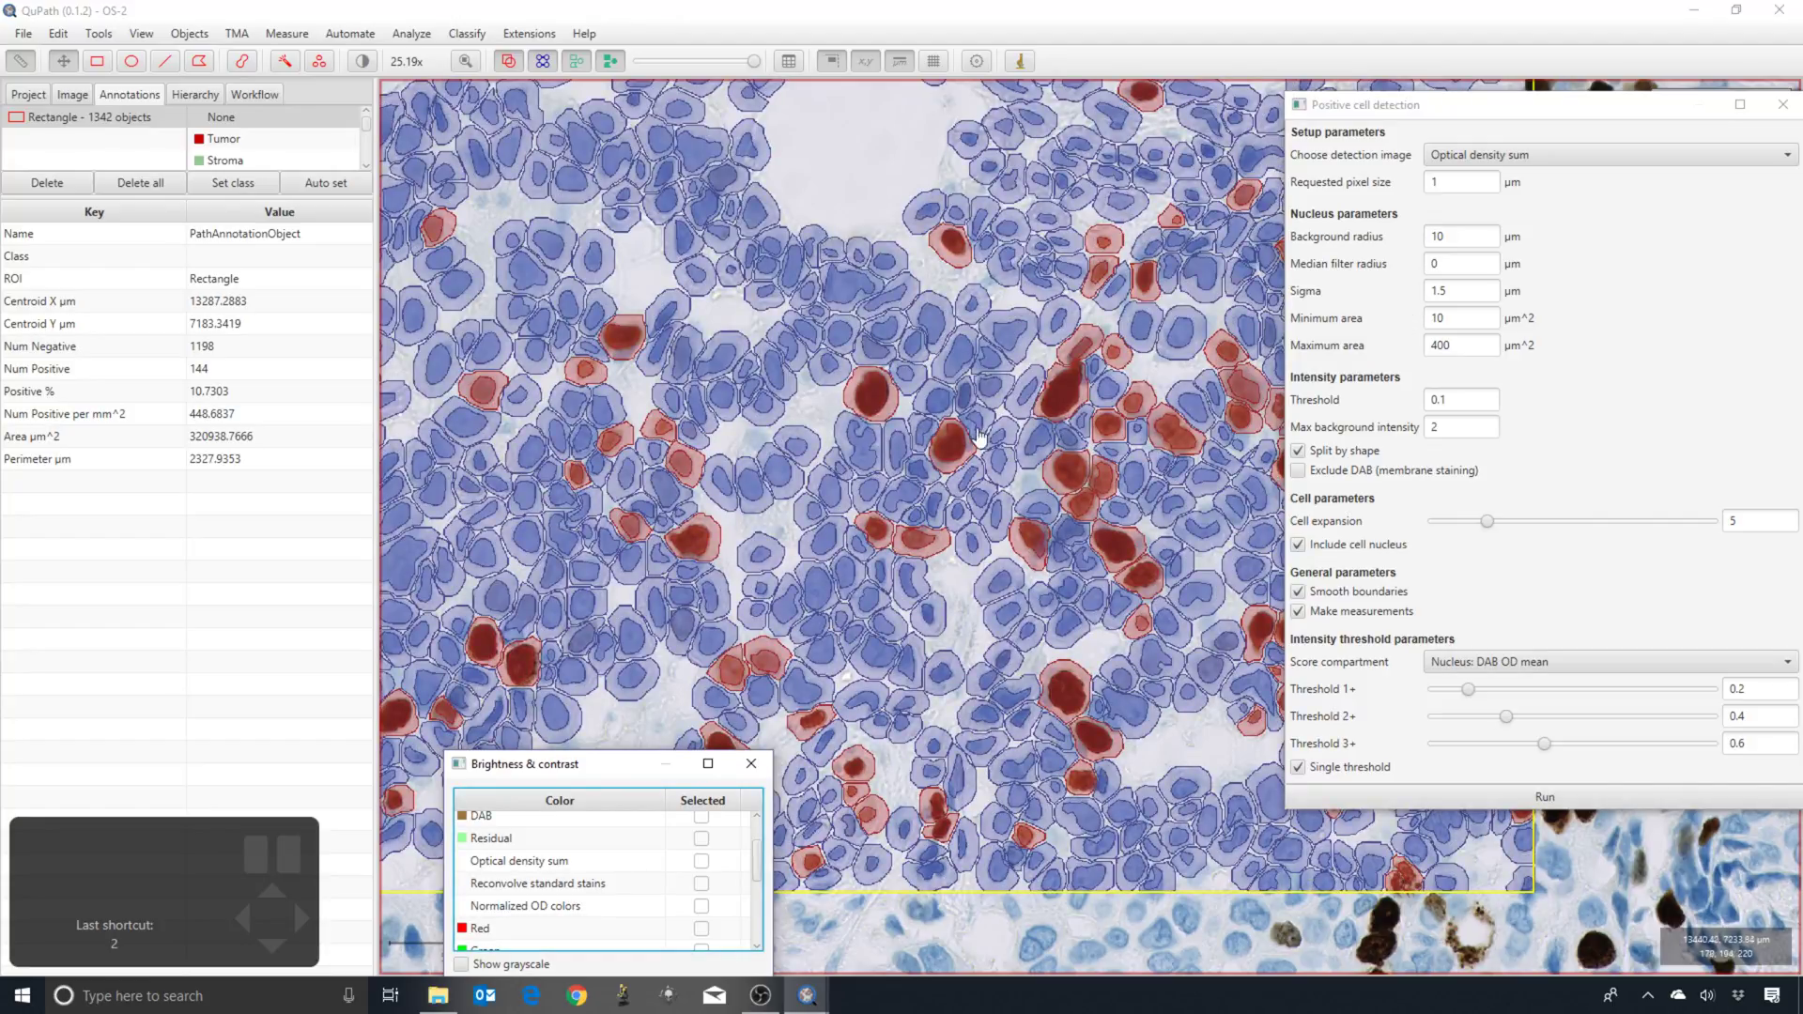
{"action": "double_click", "coordinate": [817, 413]}
{"action": "scroll", "scroll_direction": "down", "scroll_amount": 3}
{"action": "scroll", "scroll_direction": "up", "scroll_amount": 3}
{"action": "left_click_drag", "start_coordinate": [805, 464], "coordinate": [966, 504]}
{"action": "scroll", "scroll_direction": "up", "scroll_amount": 3}
{"action": "scroll", "scroll_direction": "up", "scroll_amount": 3}
{"action": "scroll", "scroll_direction": "up", "scroll_amount": 3}
{"action": "scroll", "scroll_direction": "up", "scroll_amount": 3}
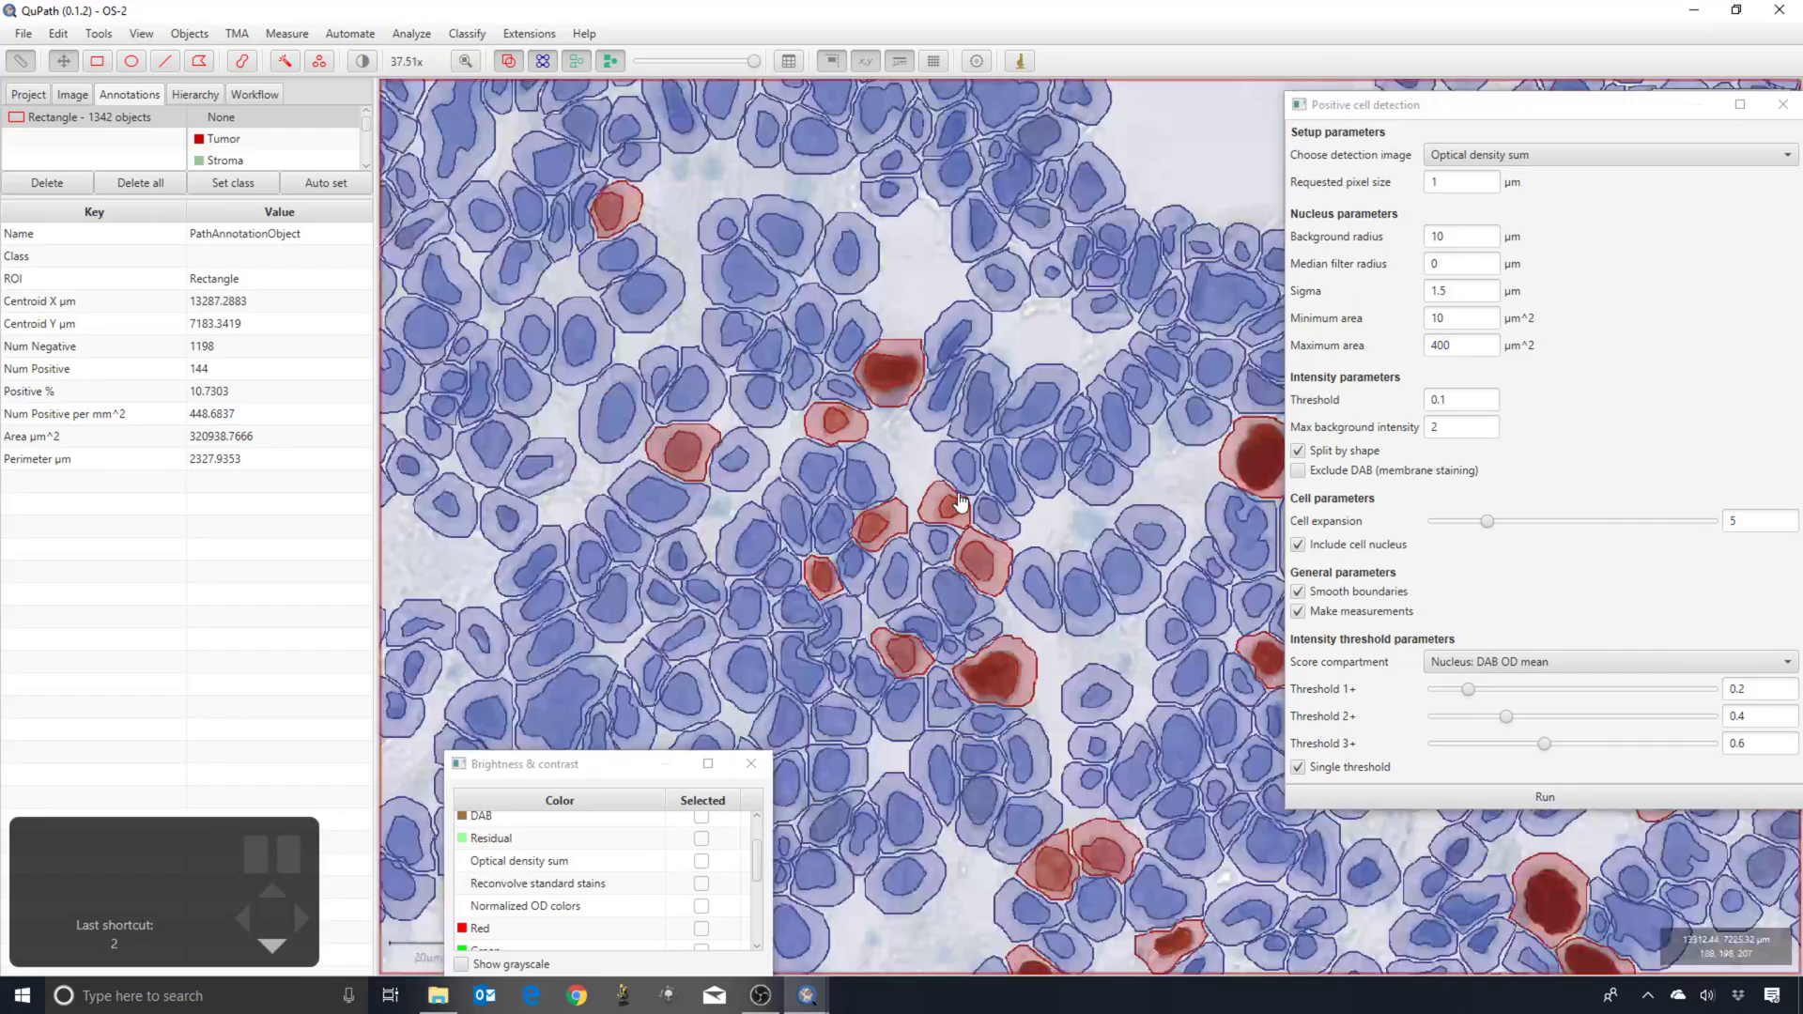